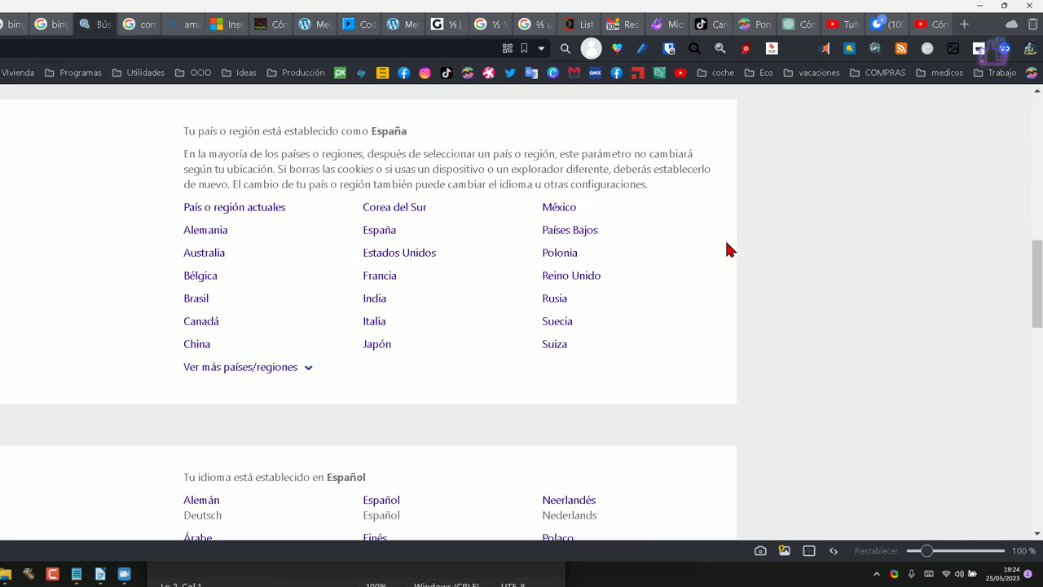
- Go to Bing's País o región settings section, with the region shown as España
left_click(381, 313)
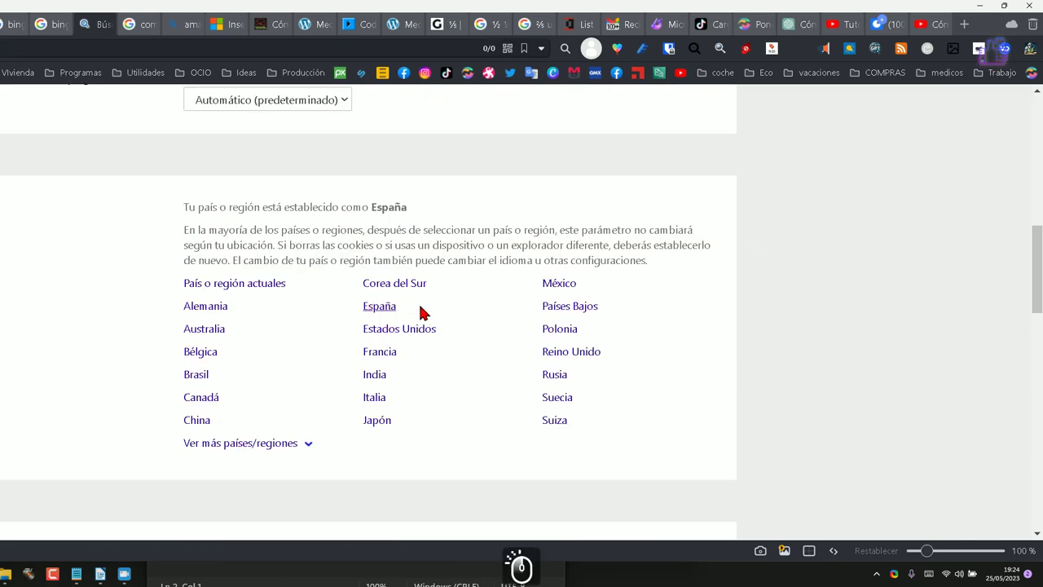